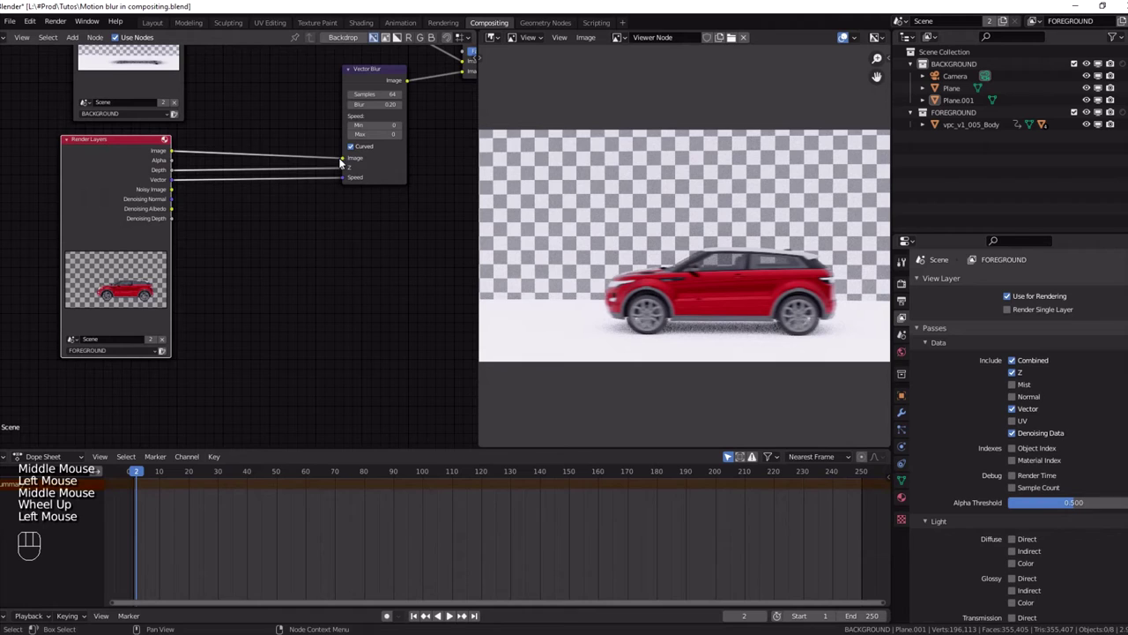
# Step: Wire Render Layers Image, Depth and Vector passes into Vector Blur's Image, Z and Speed inputs
pyautogui.moveTo(345, 162); pyautogui.dragTo(355, 131)
pyautogui.click(370, 72)
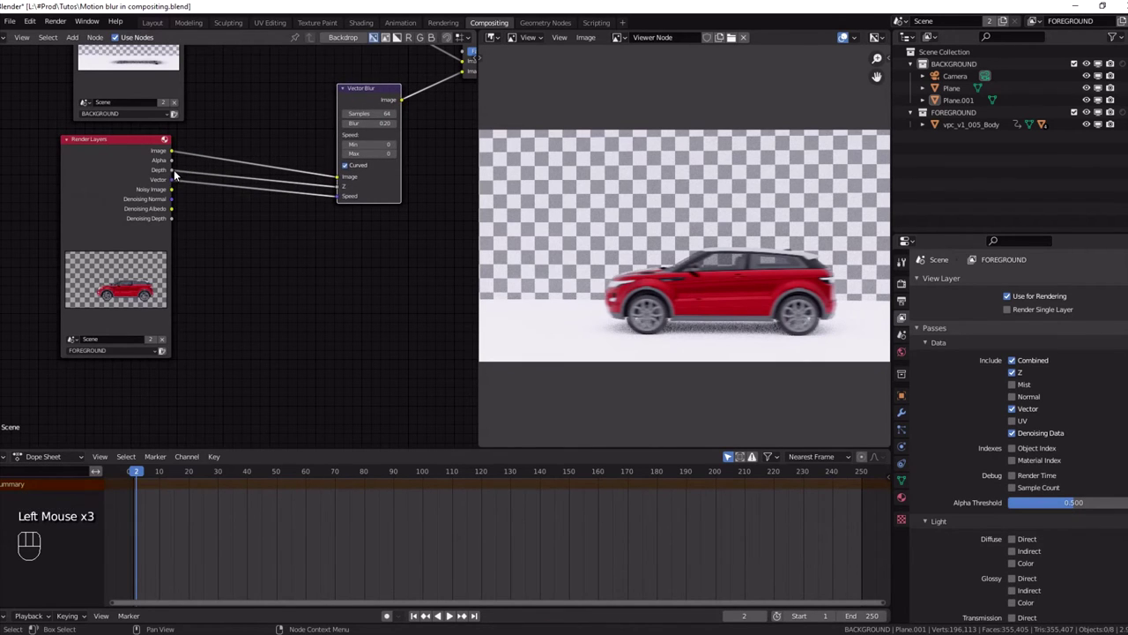
pyautogui.moveTo(341, 189); pyautogui.dragTo(269, 188)
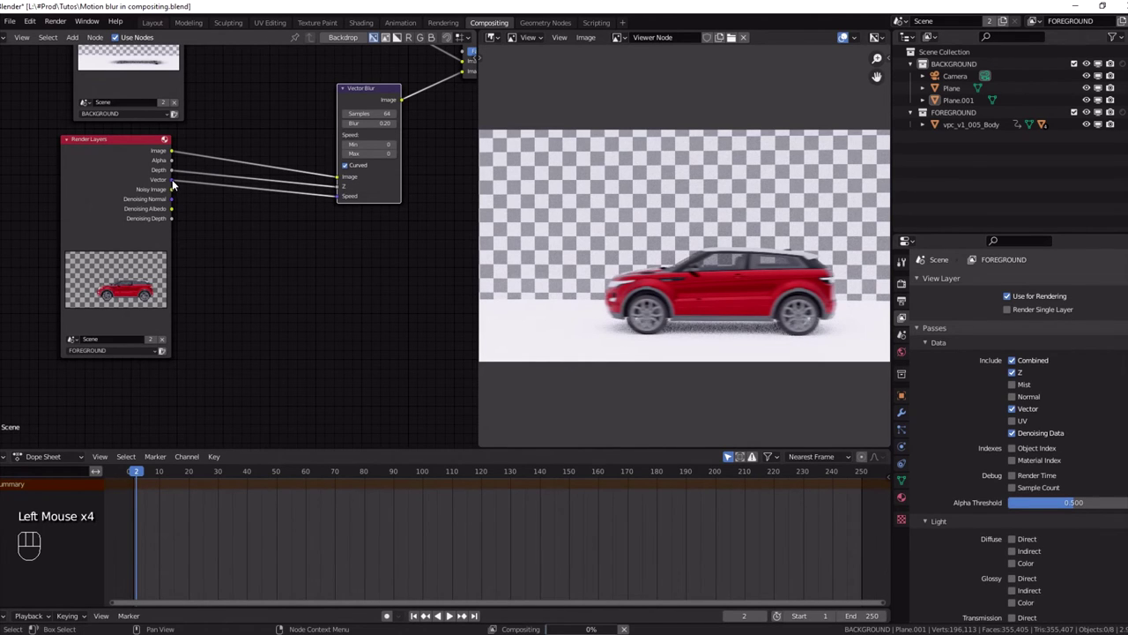
pyautogui.moveTo(343, 199); pyautogui.dragTo(342, 212)
# Step: Pan and zoom the node editor to frame the Vector Blur node
pyautogui.scroll(3)
pyautogui.middleClick(405, 176)
pyautogui.scroll(-3)
pyautogui.scroll(3)
pyautogui.middleClick(758, 306)
pyautogui.scroll(3)
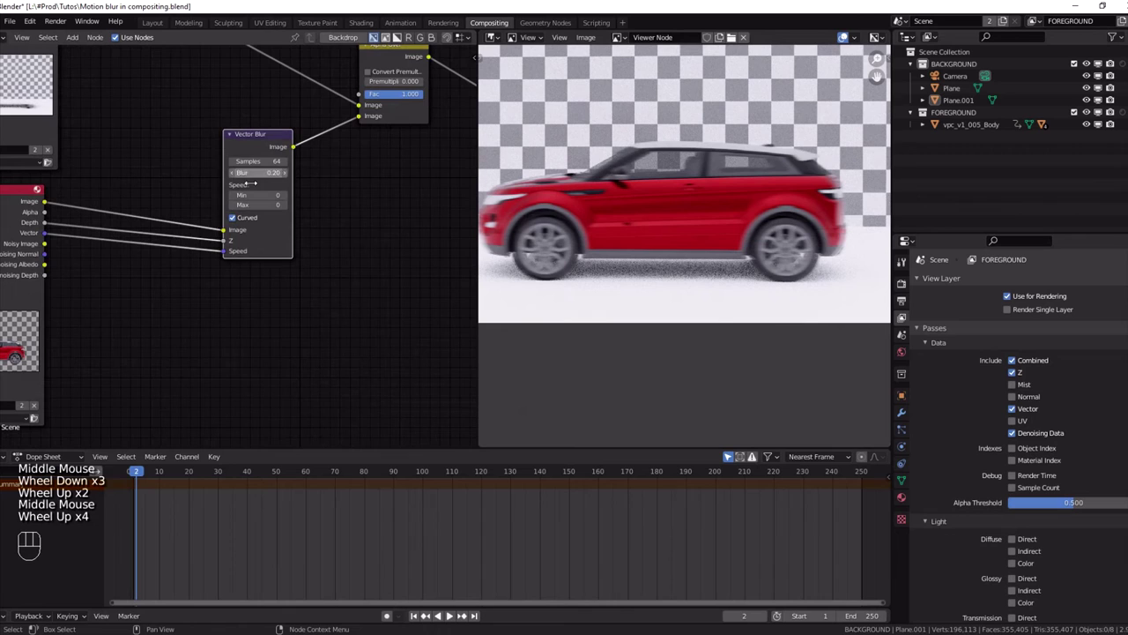
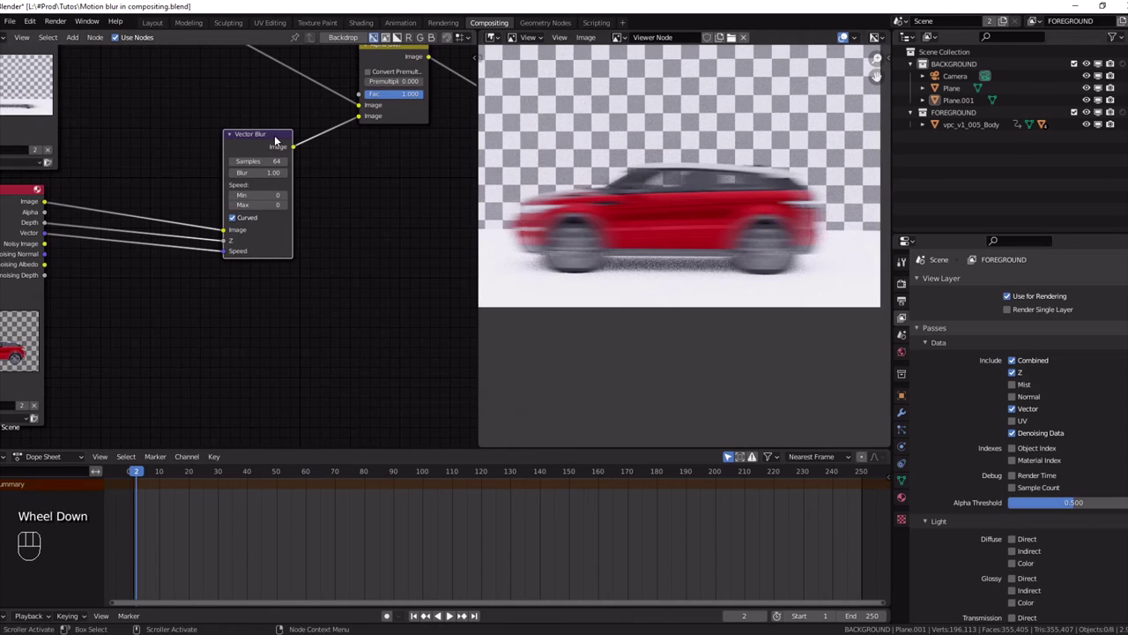
# Step: With Blur at 1.00, mute and unmute Vector Blur (M) to compare the car's motion streak
pyautogui.click(270, 143)
pyautogui.press('m')
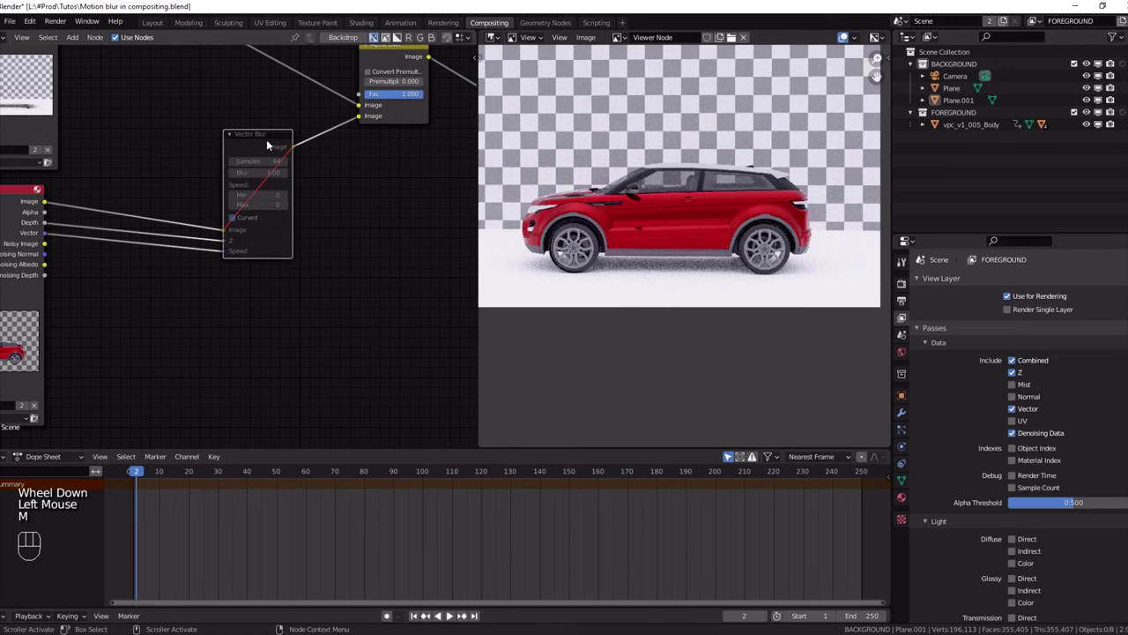
pyautogui.press('m')
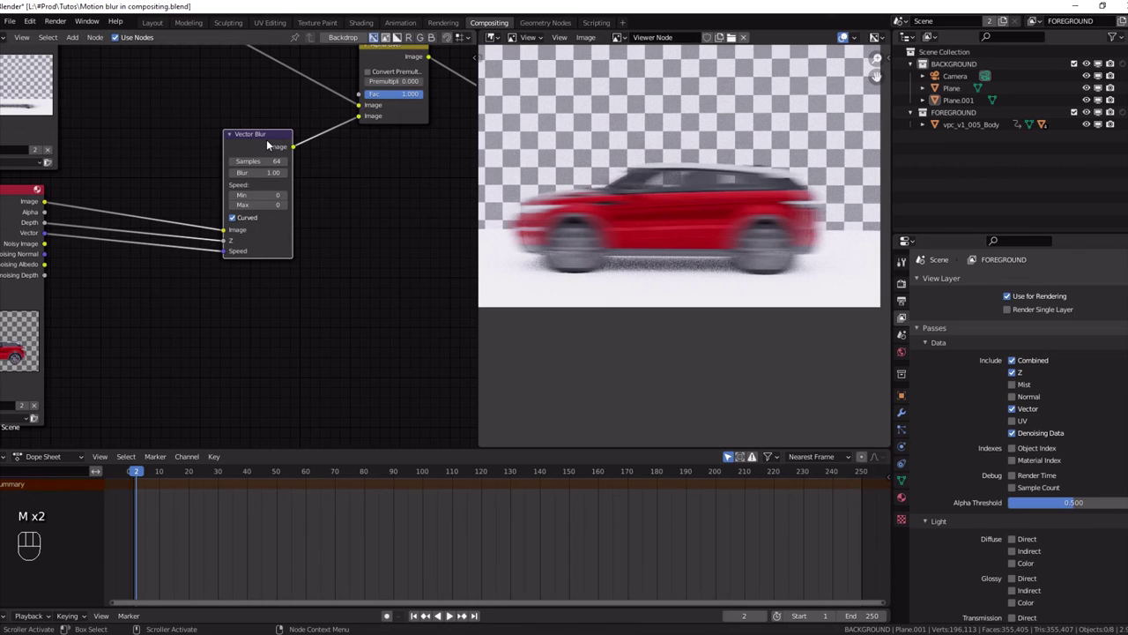